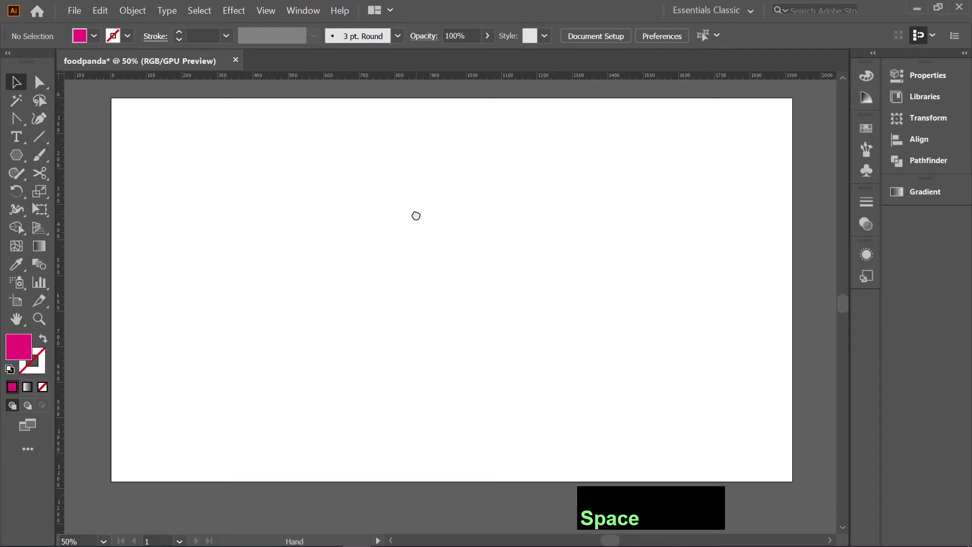
# Show the rulers on the foodpanda artboard with Ctrl+R
pyautogui.click(479, 260)
pyautogui.click(448, 259)
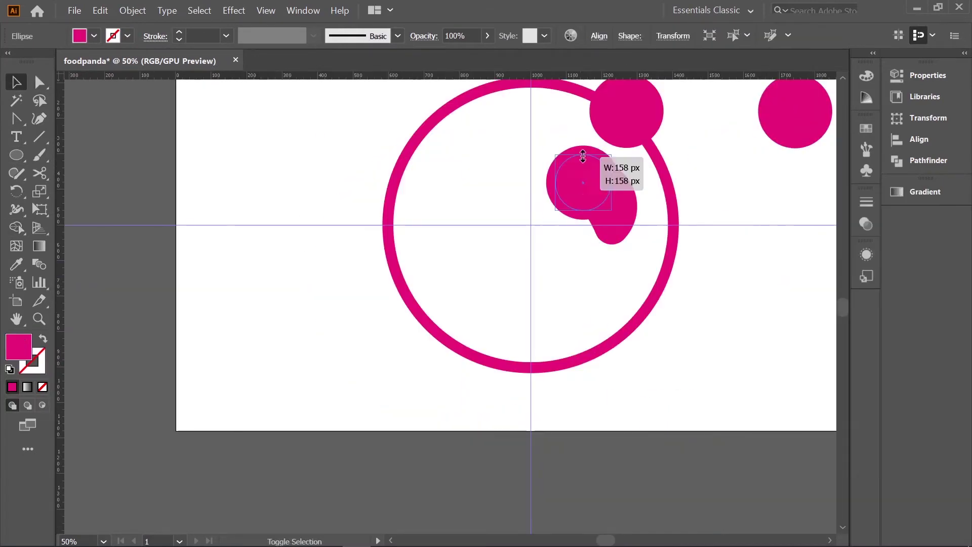
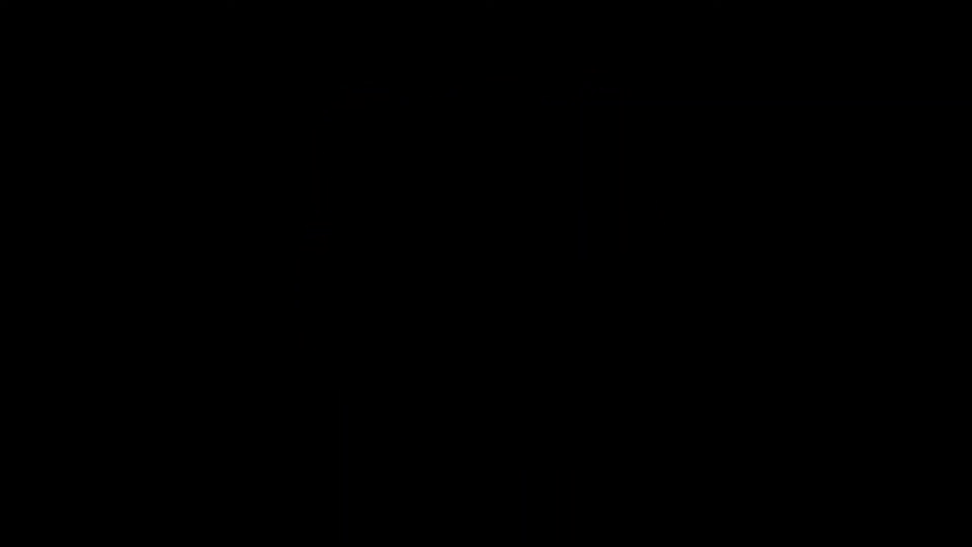
pyautogui.press('space')
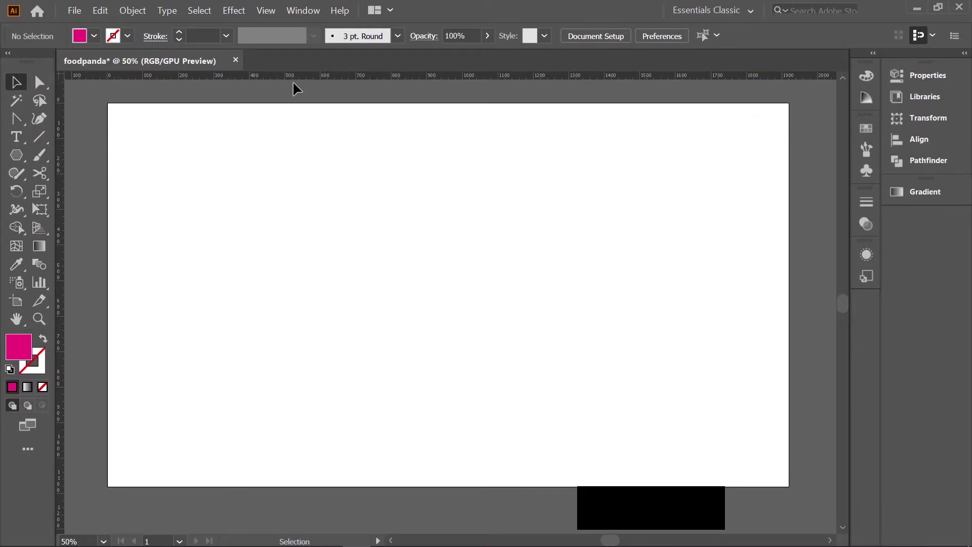
pyautogui.press('ctrl+r')
pyautogui.press('ctrl+r')
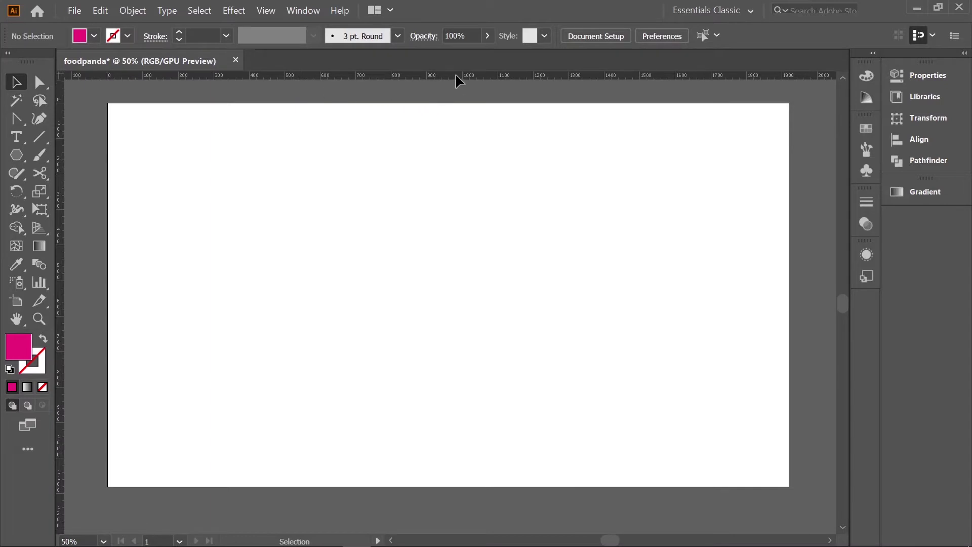
# Place a vertical guide and a horizontal guide crossing near the artboard centre
pyautogui.click(478, 80)
pyautogui.click(62, 237)
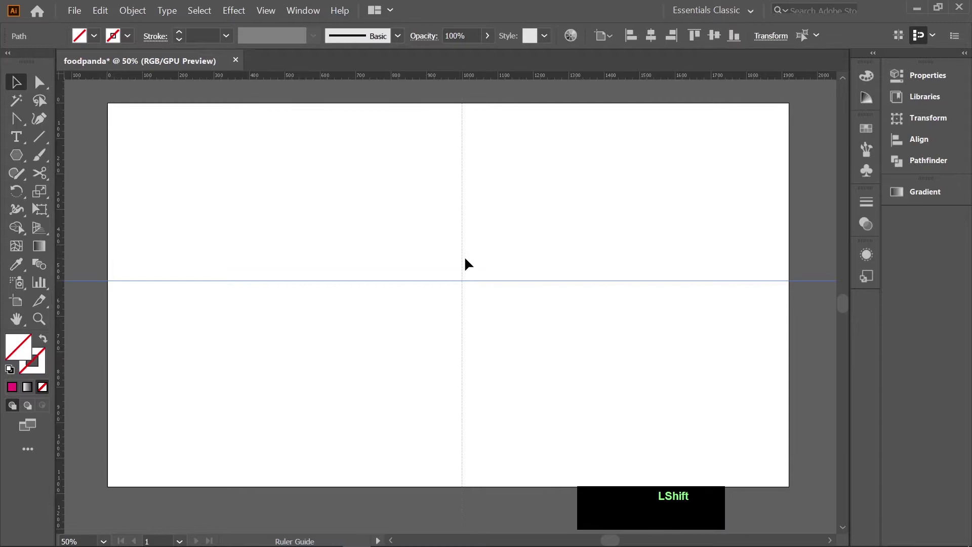
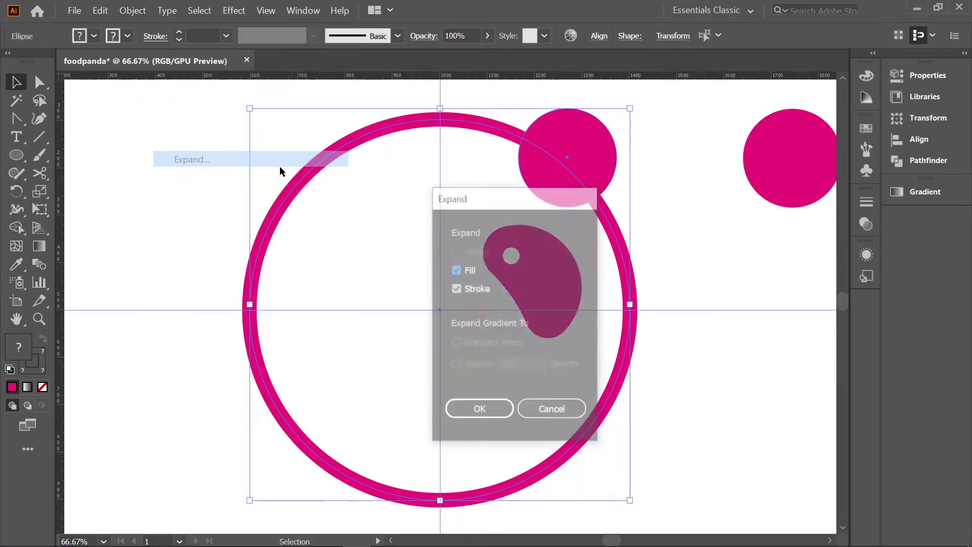
# Expand the ring into a filled shape and cut away its overlap with the ear
pyautogui.click(140, 122)
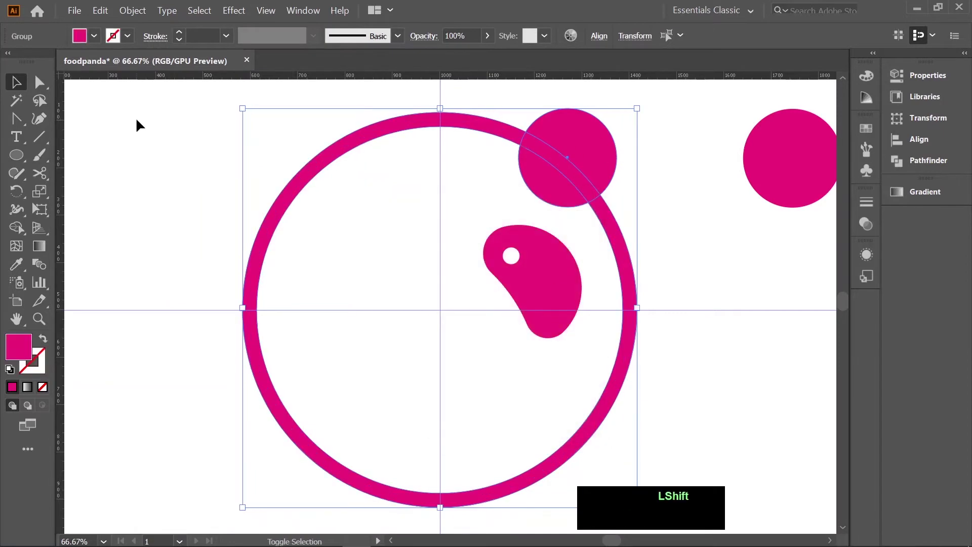
pyautogui.press('shift+m')
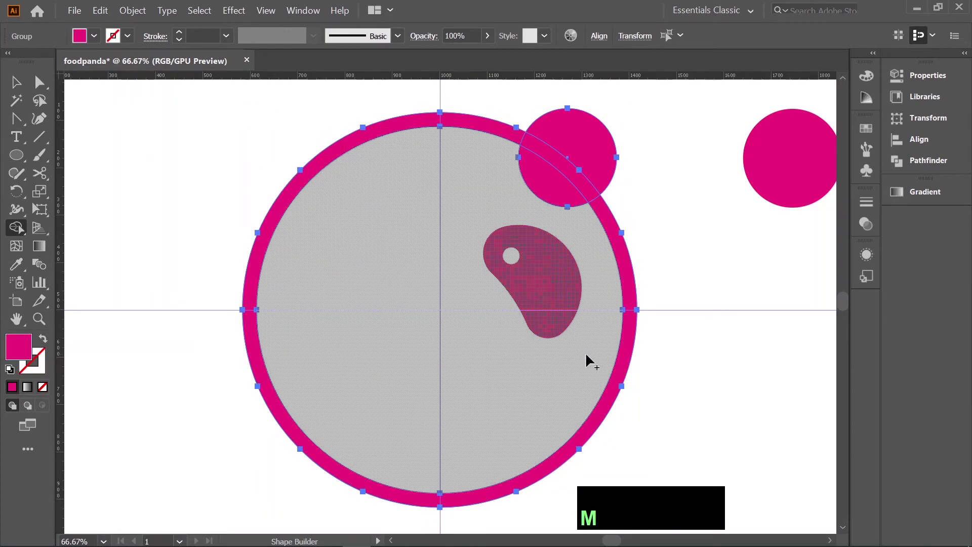
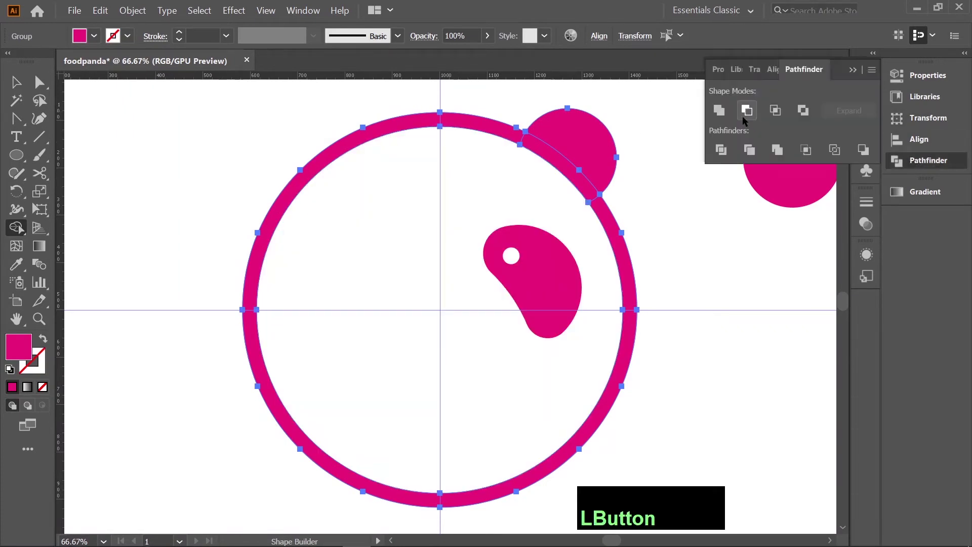
pyautogui.click(725, 115)
# Mirror the ear and eye patch to the other side and unite the face pieces
pyautogui.press('v')
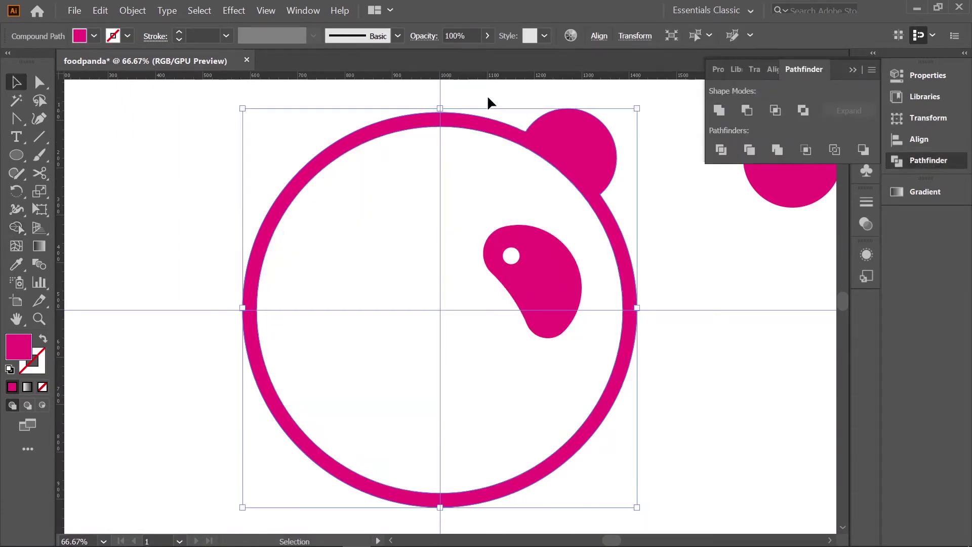
pyautogui.click(481, 103)
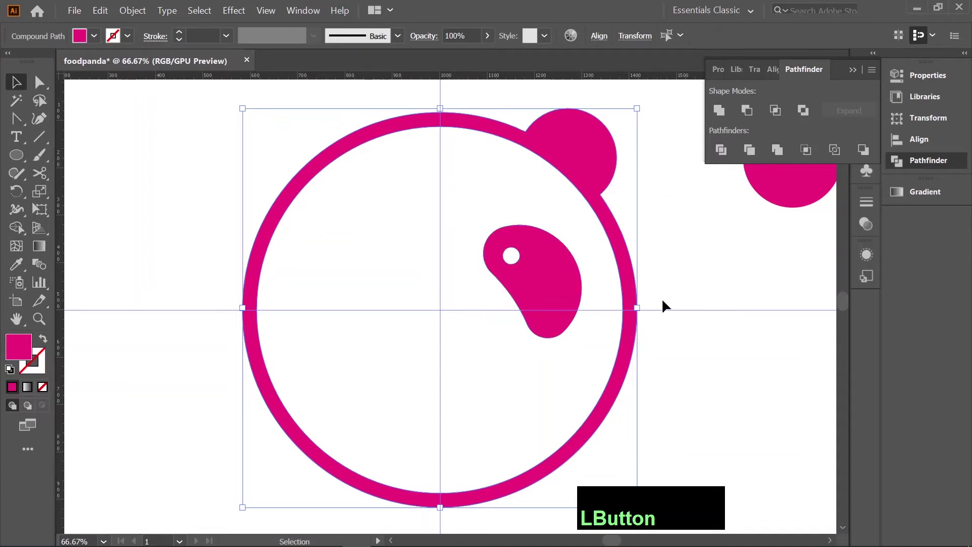
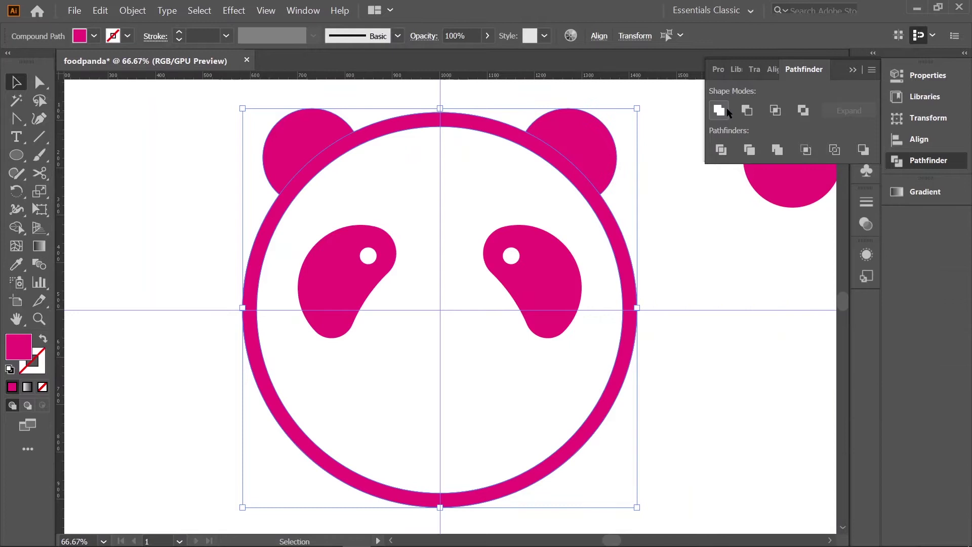
pyautogui.click(654, 156)
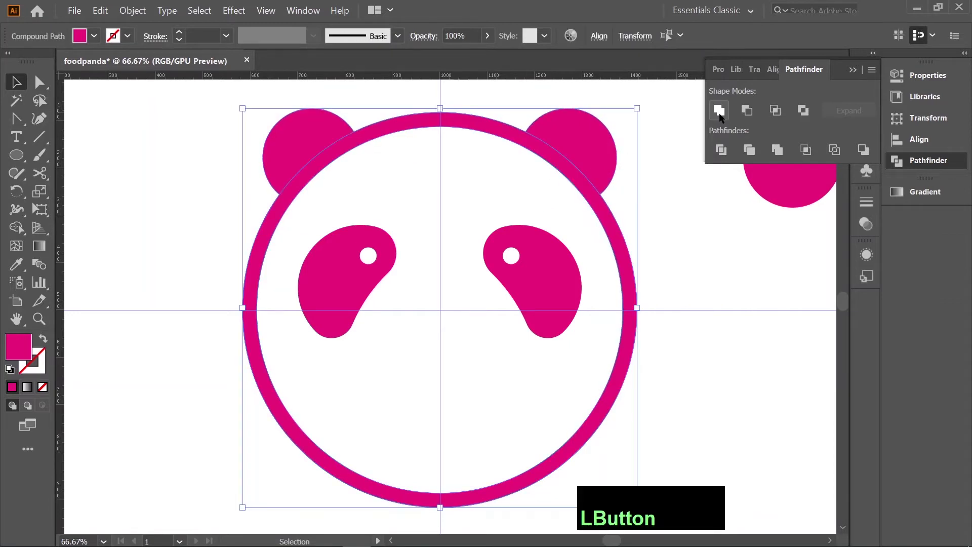
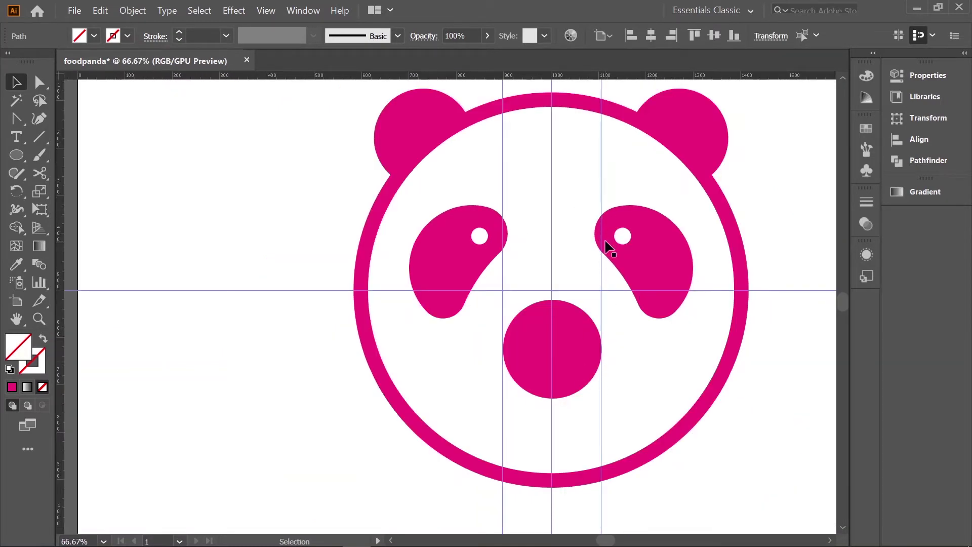
# Zoom in to centre the magenta nose circle below the eyes, then view the whole face
pyautogui.scroll(3)
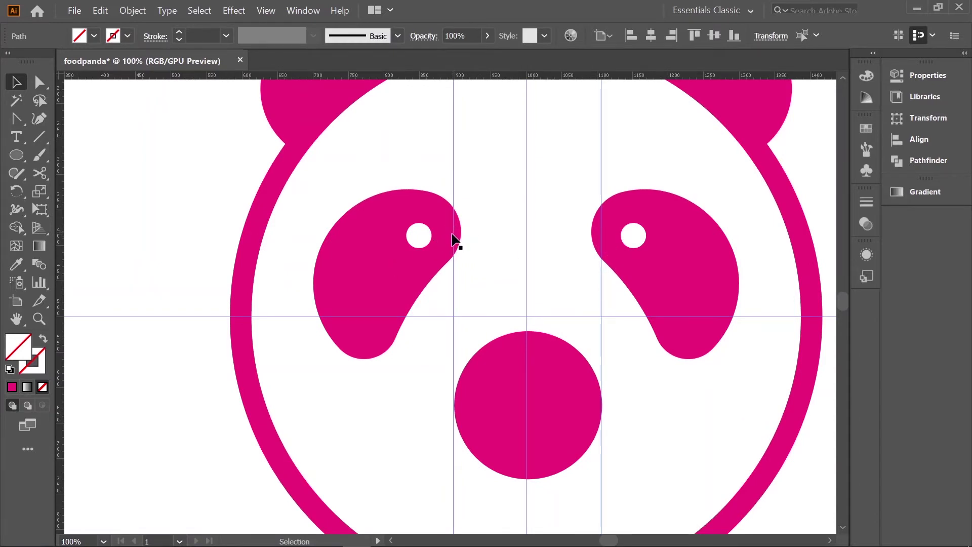
pyautogui.scroll(3)
pyautogui.click(605, 233)
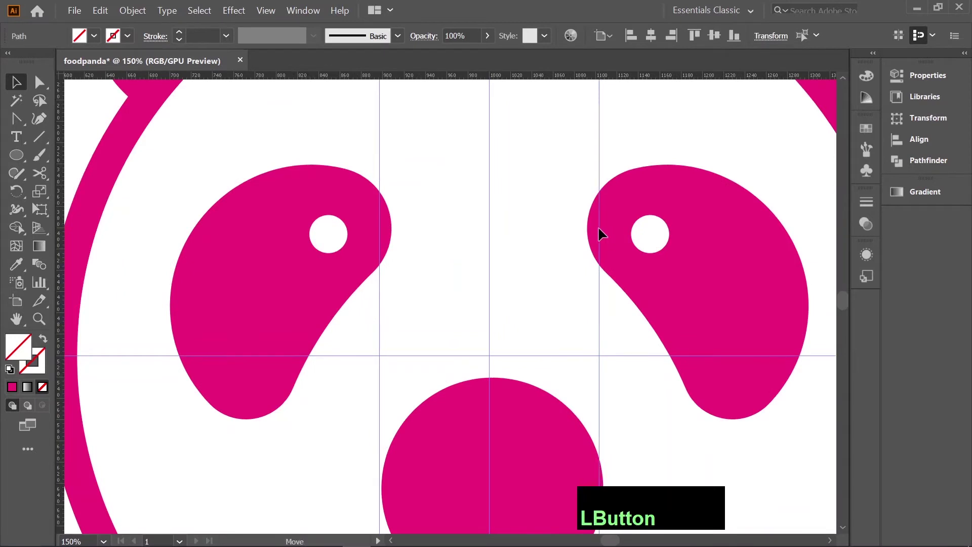
pyautogui.scroll(3)
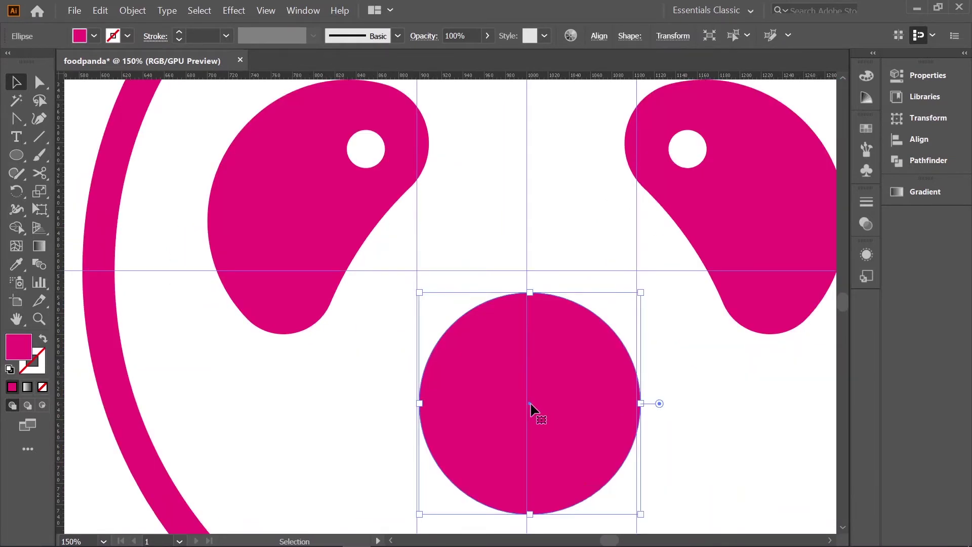
pyautogui.click(533, 408)
pyautogui.press('space')
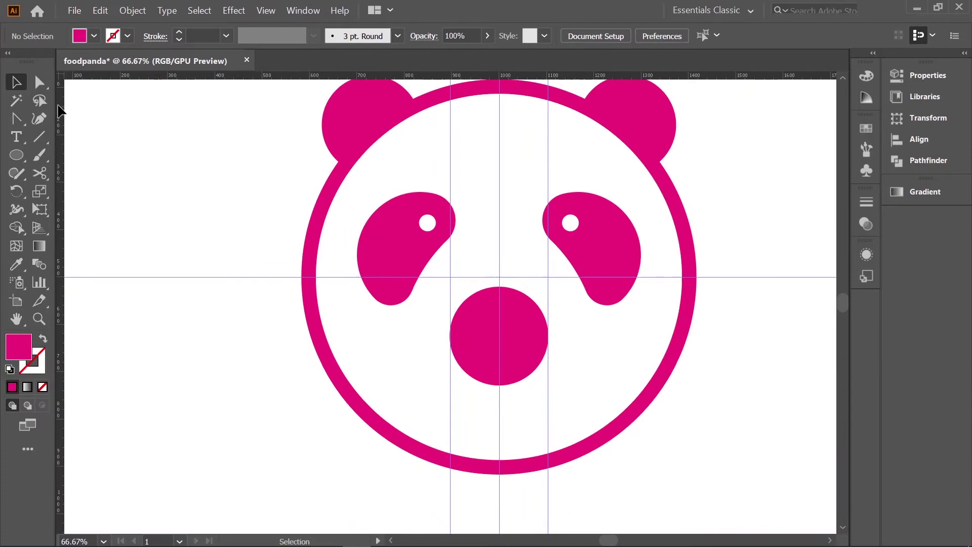
# Delete the nose circle's top anchor point to leave a half-circle
pyautogui.click(307, 163)
pyautogui.press('z')
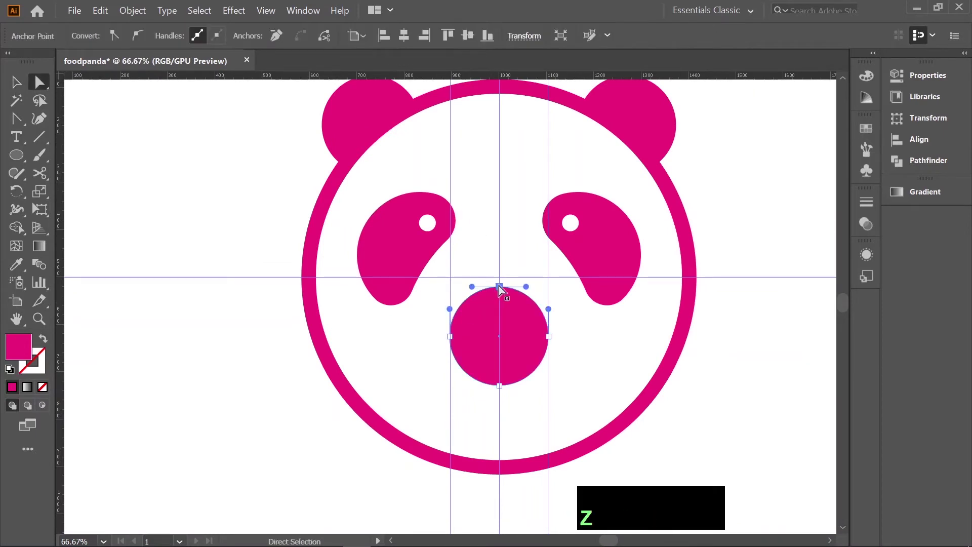
pyautogui.click(499, 288)
pyautogui.press('Delete')
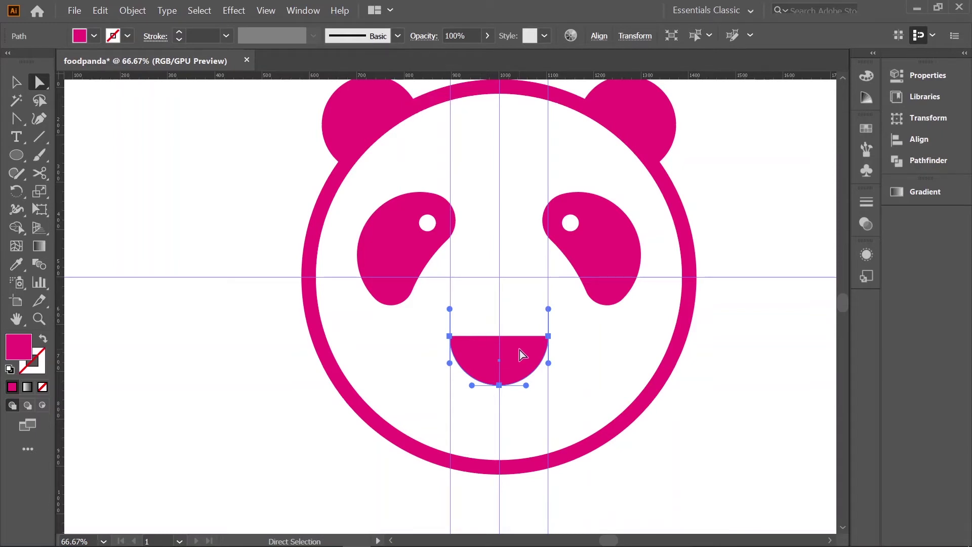
pyautogui.press('Up')
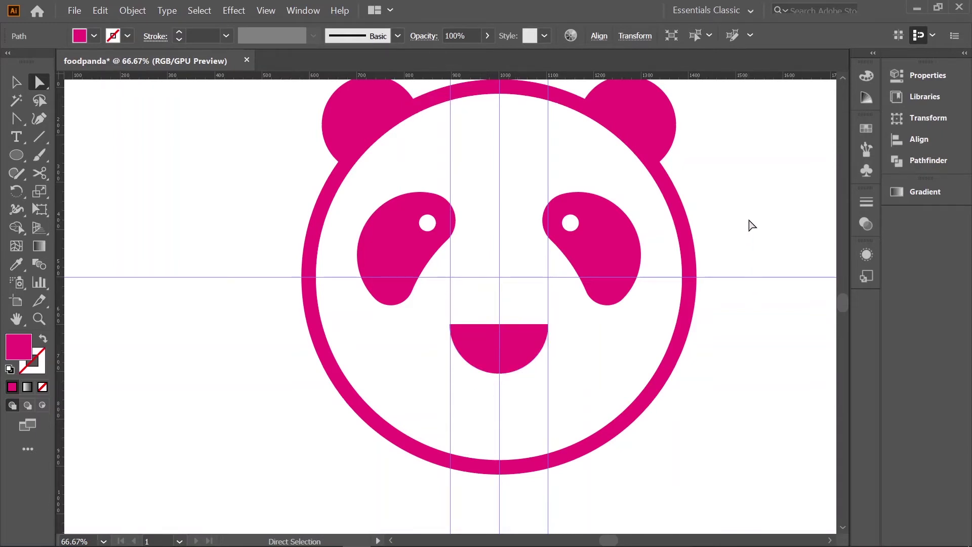
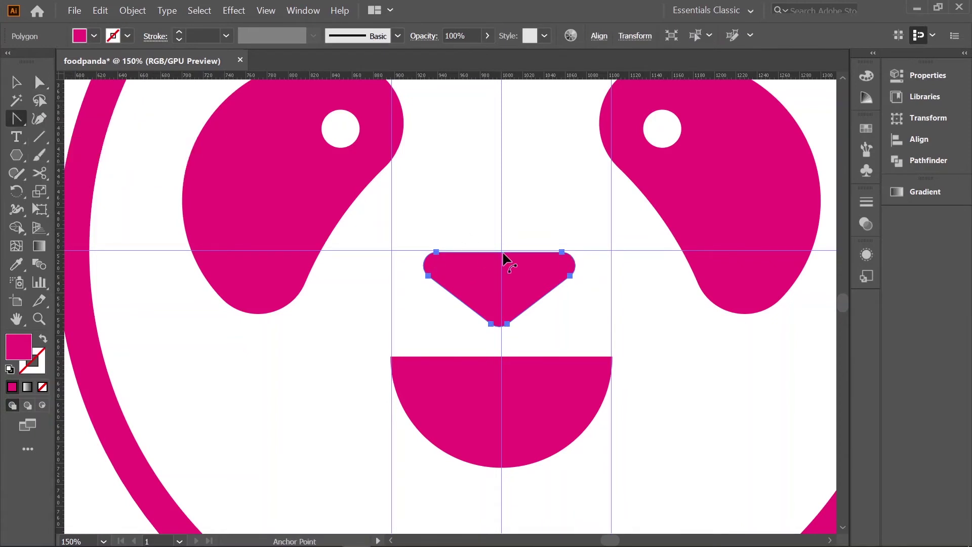
# Curve the edges of the triangular nose and soften its corners
pyautogui.click(507, 258)
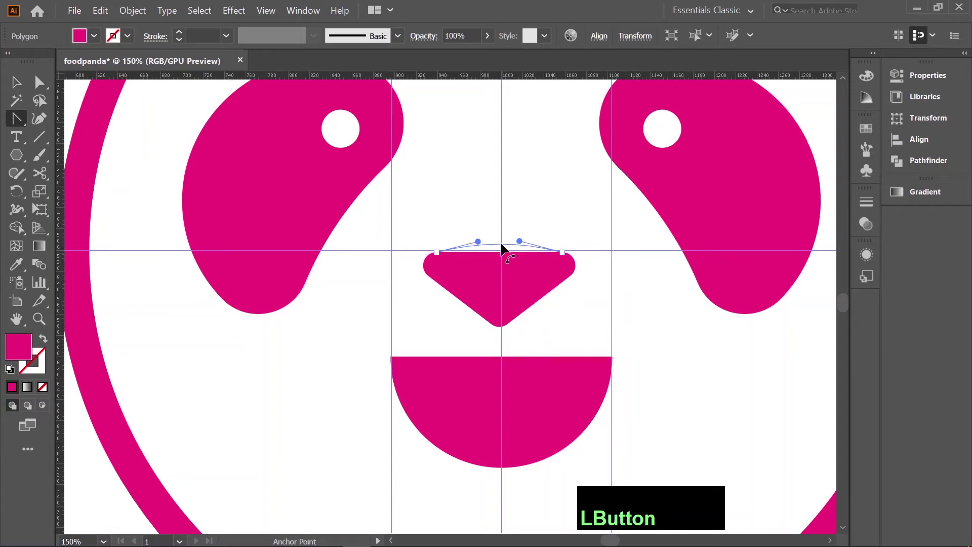
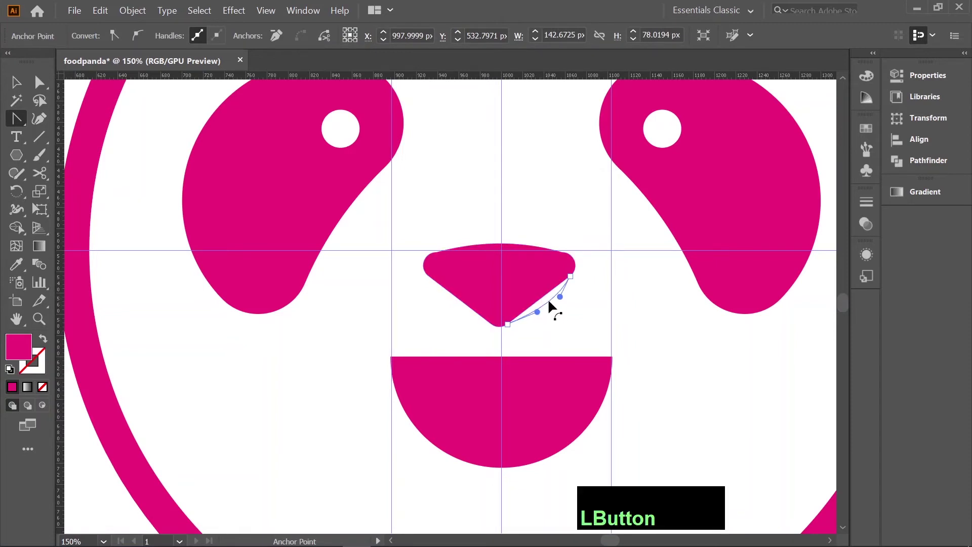
pyautogui.click(464, 303)
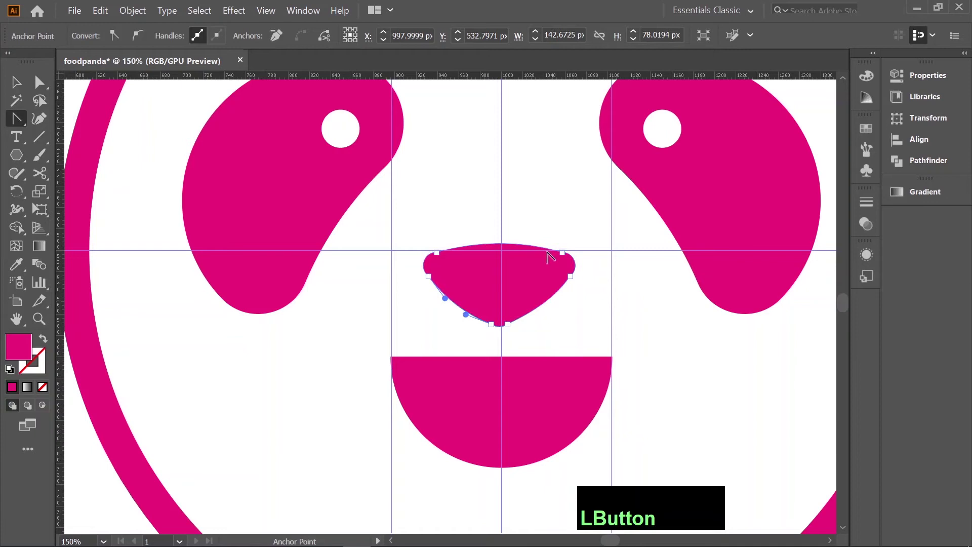
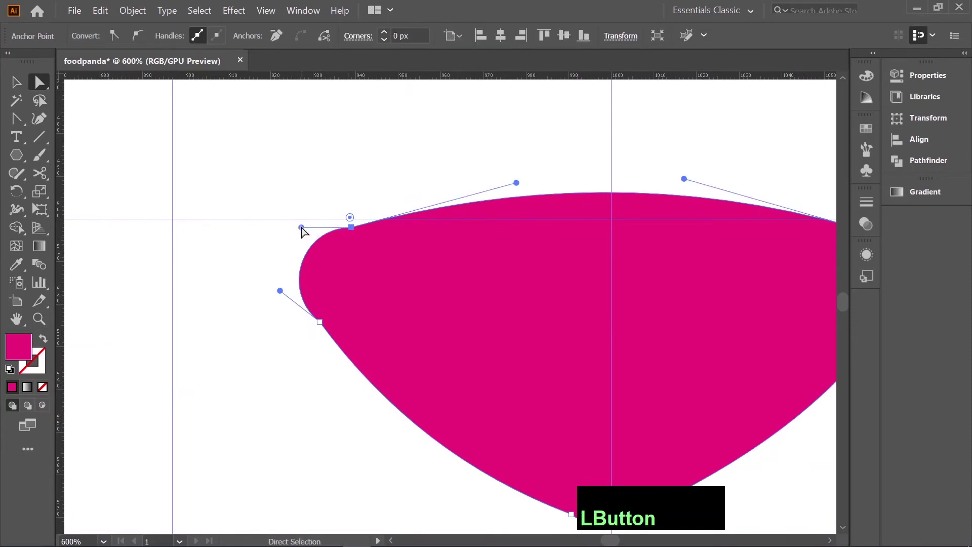
# Smooth the handles at the nose corners so the whole nose reads as evenly rounded
pyautogui.press('space')
pyautogui.scroll(3)
pyautogui.click(526, 303)
pyautogui.click(560, 315)
pyautogui.scroll(-3)
pyautogui.scroll(3)
pyautogui.click(575, 330)
pyautogui.click(583, 338)
pyautogui.press('space')
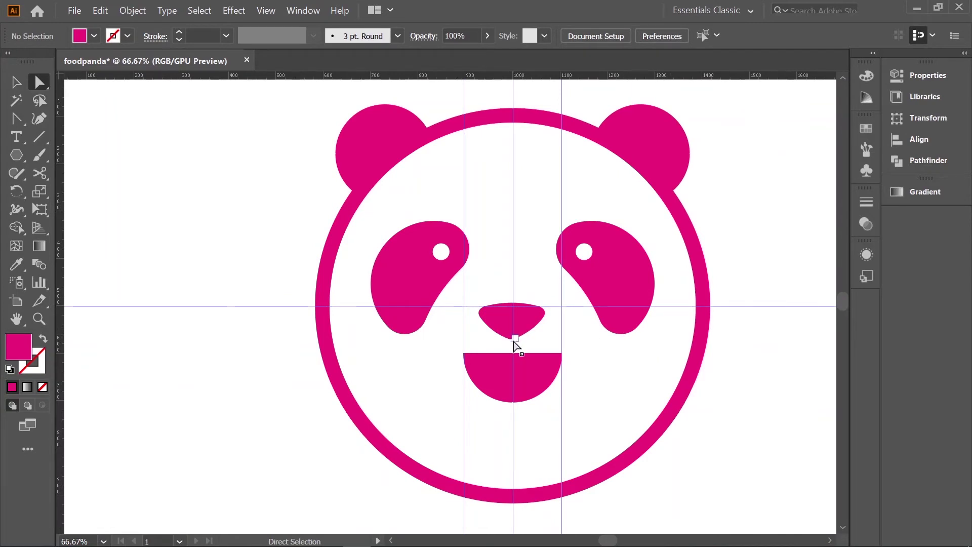
# Clear the ruler guides away from the panda face
pyautogui.click(692, 83)
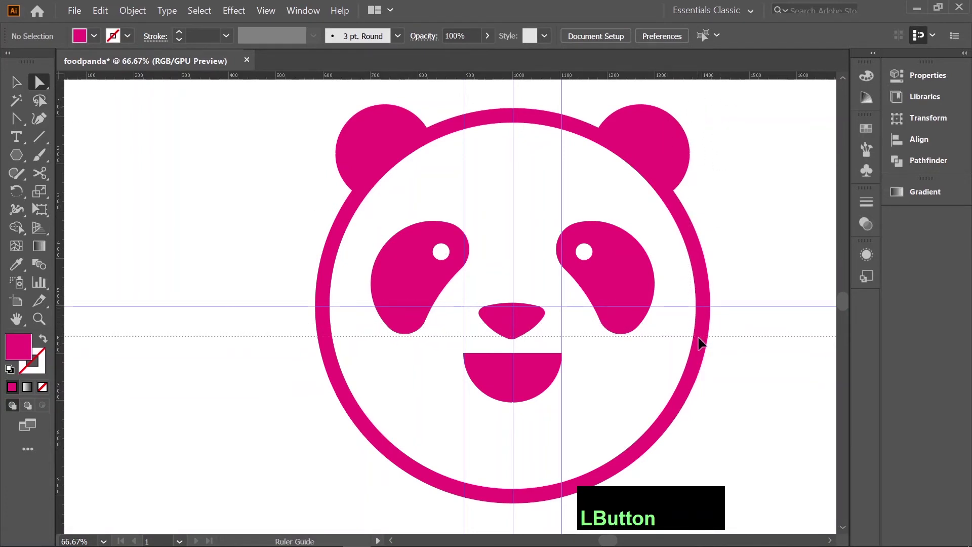
pyautogui.click(530, 318)
pyautogui.press('Up')
pyautogui.press('Down')
pyautogui.click(531, 371)
pyautogui.press('Up')
pyautogui.press('Down')
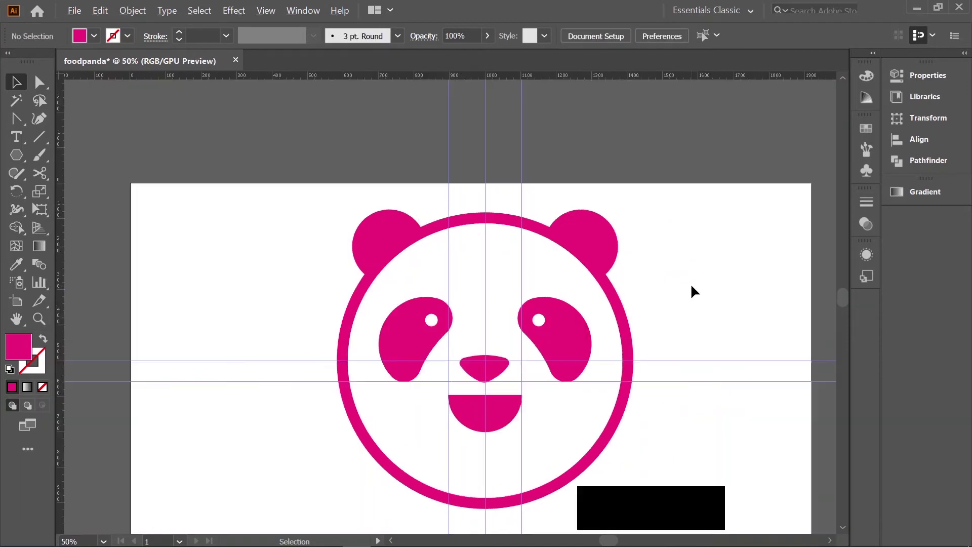
pyautogui.click(696, 288)
pyautogui.press('Delete')
# Nudge the half-disc mouth slightly upward toward the nose
pyautogui.click(415, 130)
pyautogui.press('Delete')
pyautogui.press('space')
pyautogui.click(529, 361)
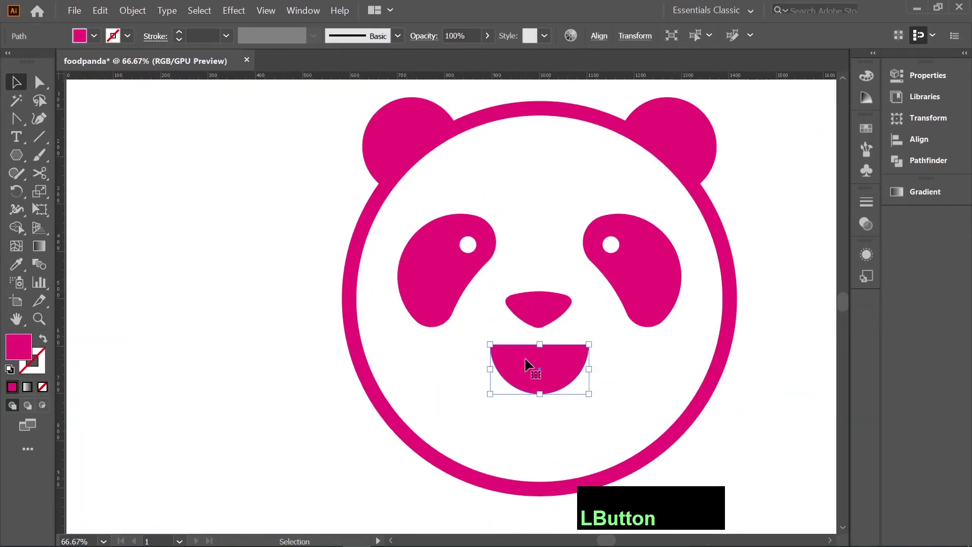
pyautogui.press('Up')
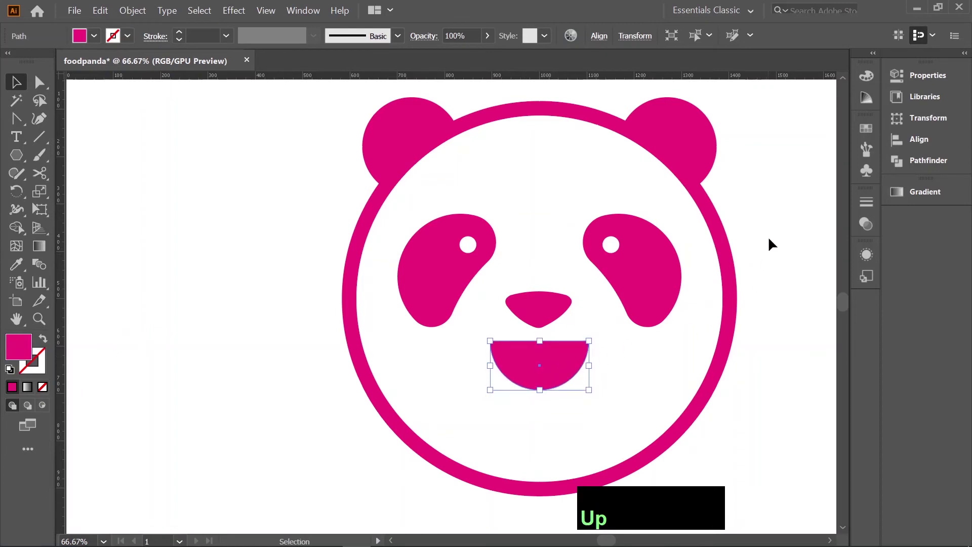
# Group the panda face into one object and drag it to the artboard's left side
pyautogui.click(421, 161)
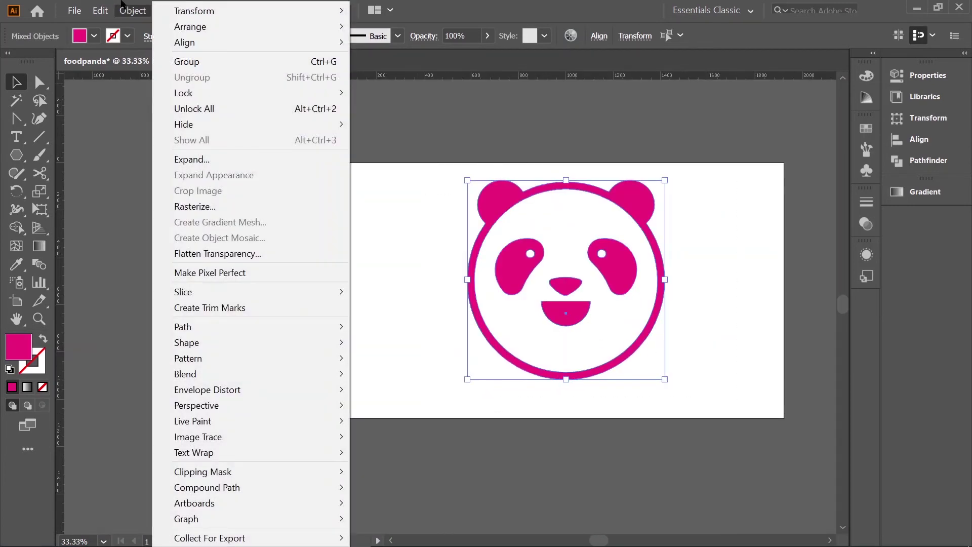
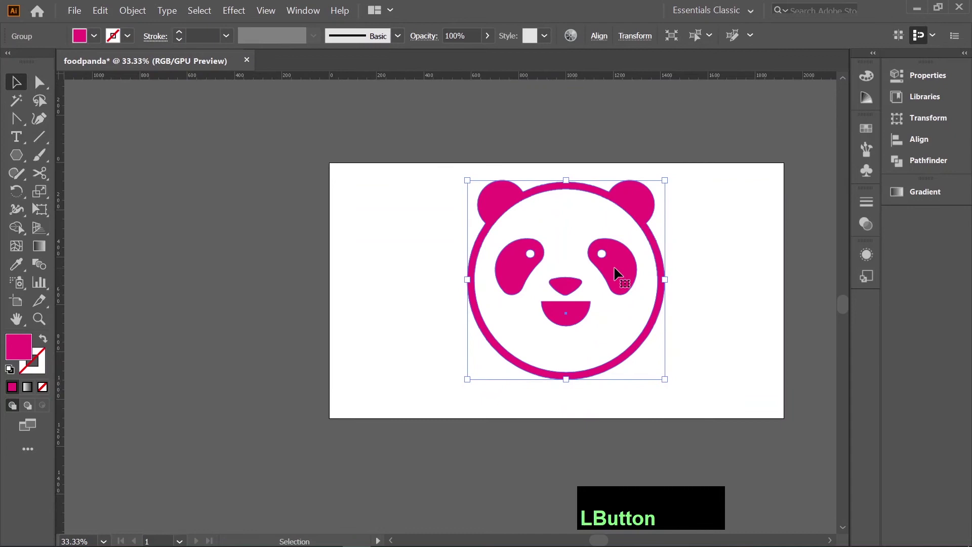
pyautogui.click(616, 273)
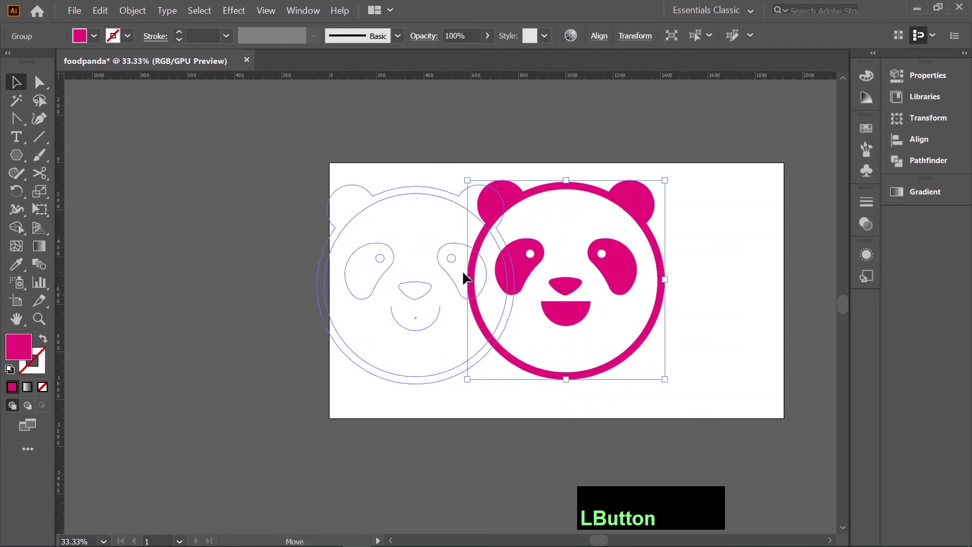
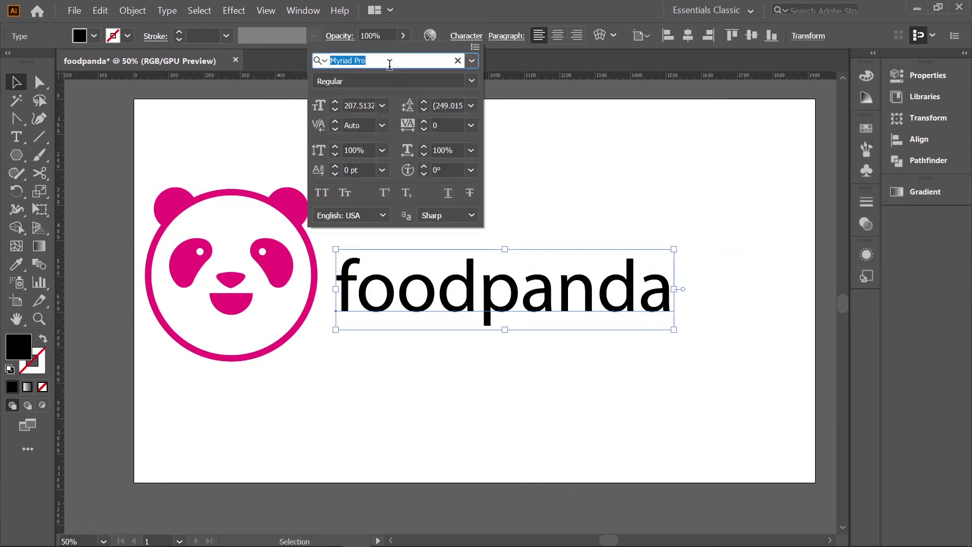
# Set the foodpanda wordmark in Montserrat Medium via the font search 'mont'
pyautogui.write('mont')
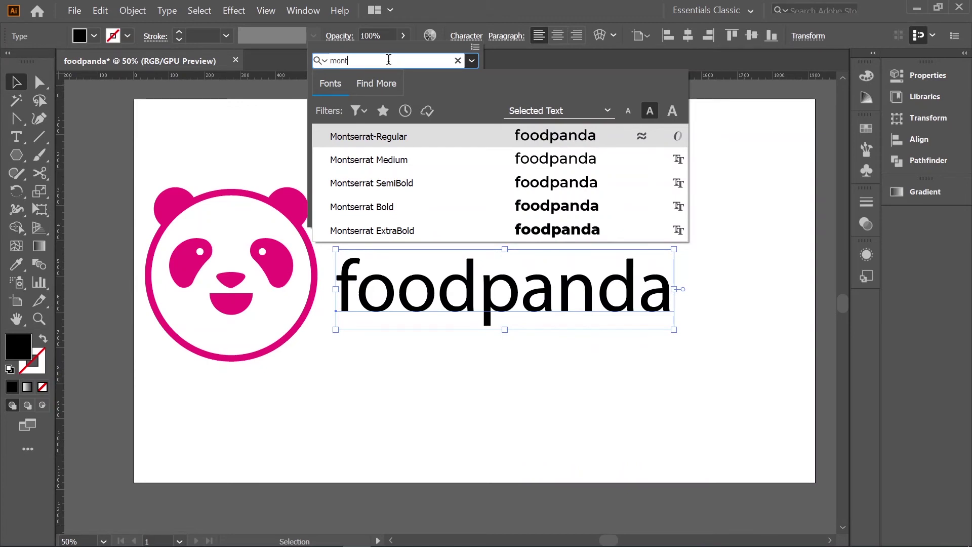
pyautogui.press('Down')
pyautogui.press('KP_Enter')
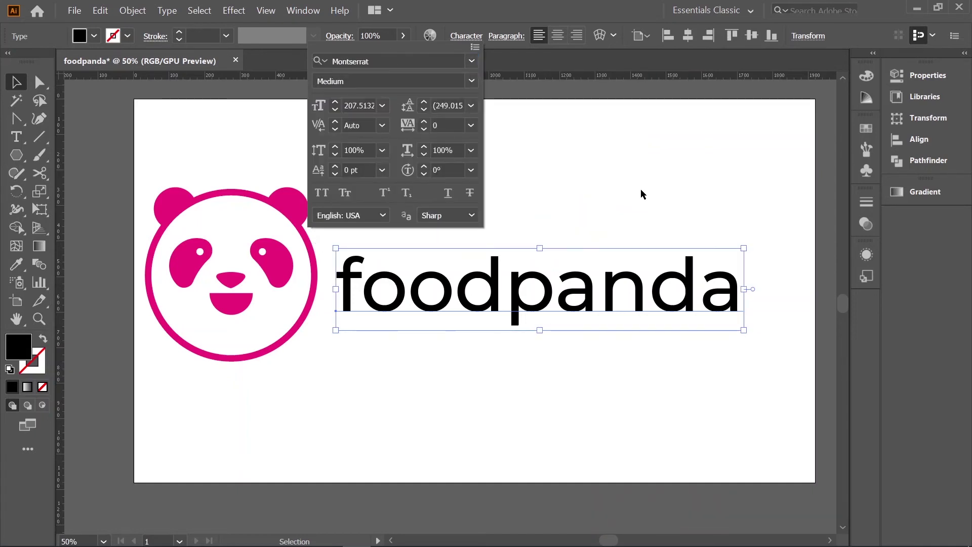
pyautogui.click(645, 193)
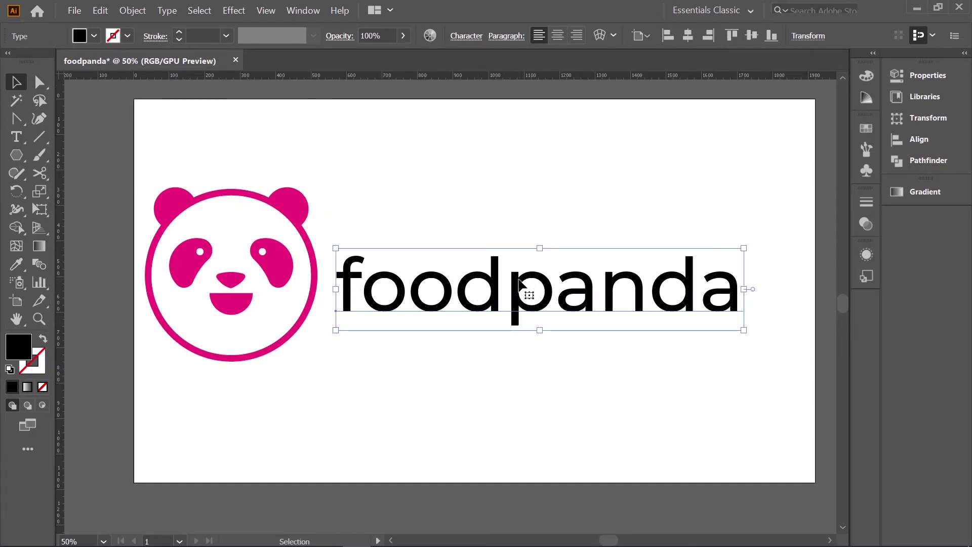
# Search 'made' and preview the wordmark in MADE TOMMY Medium and Regular weights
pyautogui.click(493, 196)
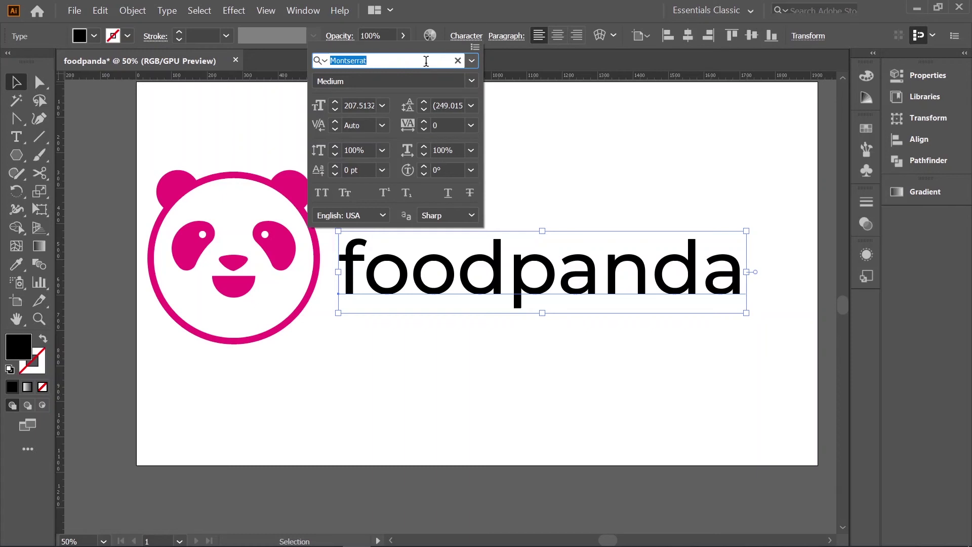
pyautogui.write('made')
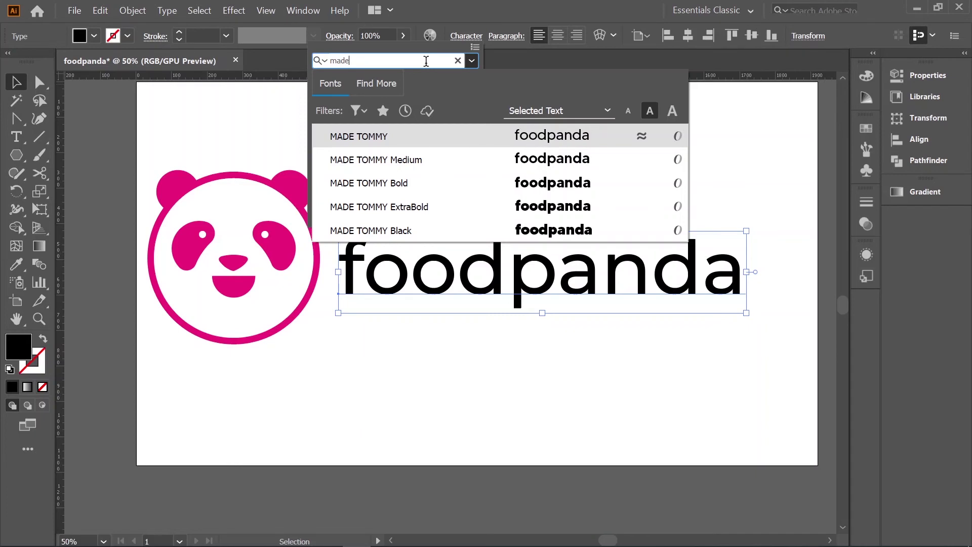
pyautogui.press('Down')
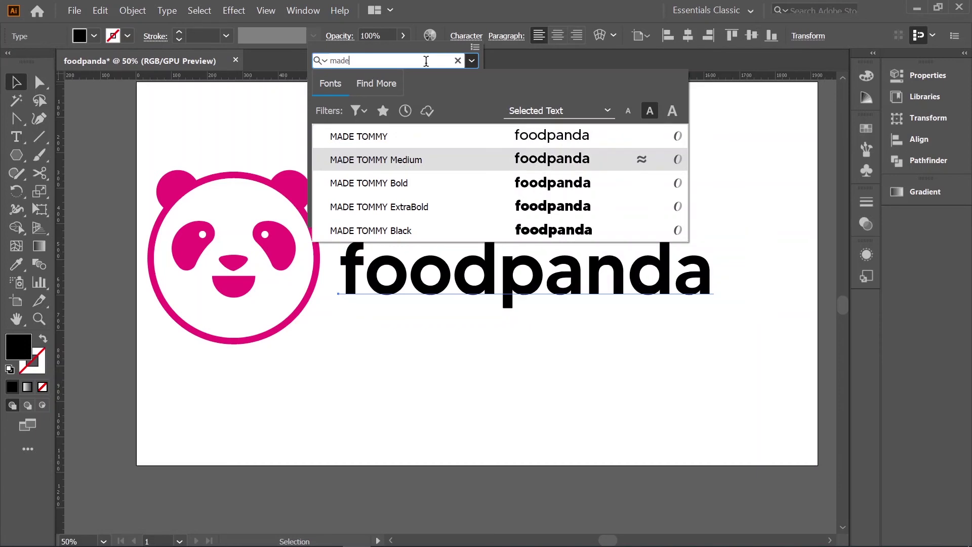
pyautogui.press('Up')
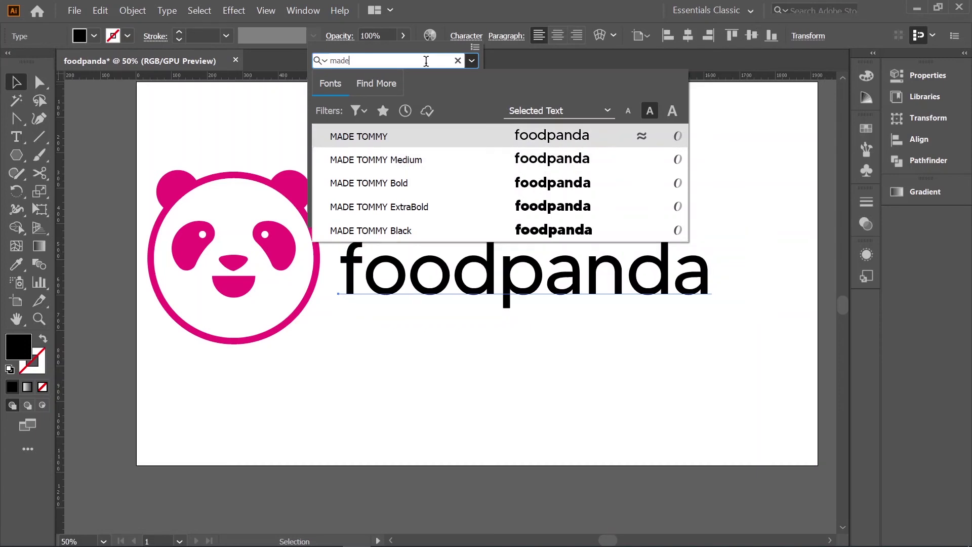
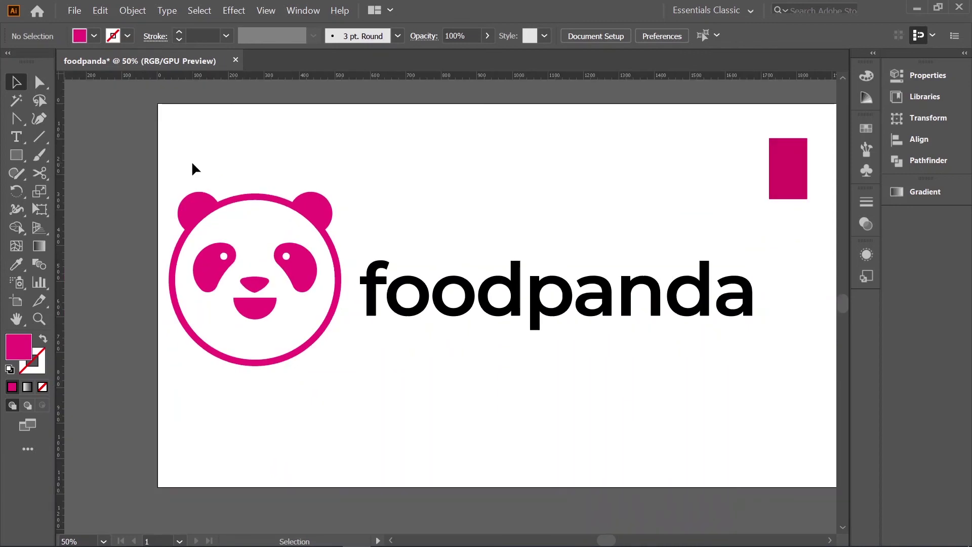
# Set the swatch rectangle's fill to the deeper magenta hex d70f64
pyautogui.click(212, 201)
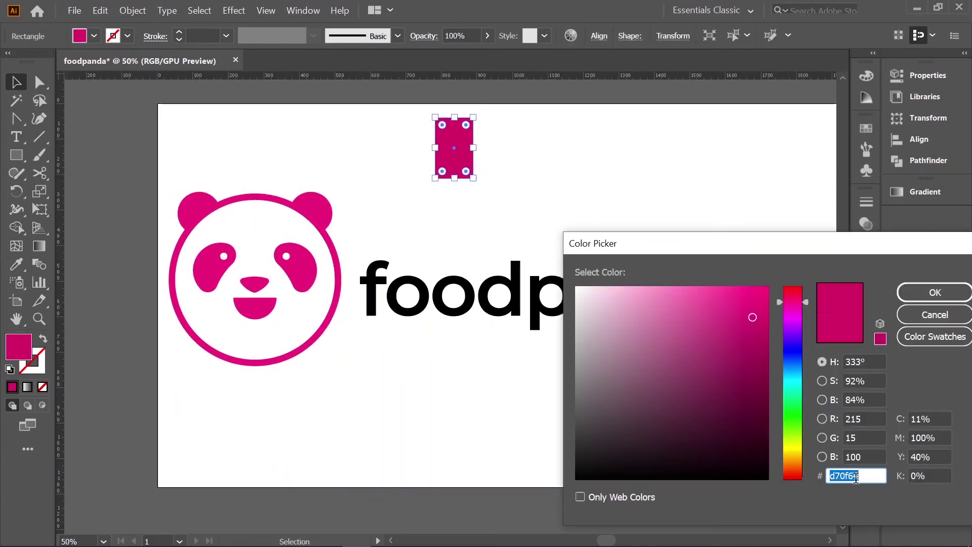
pyautogui.click(301, 205)
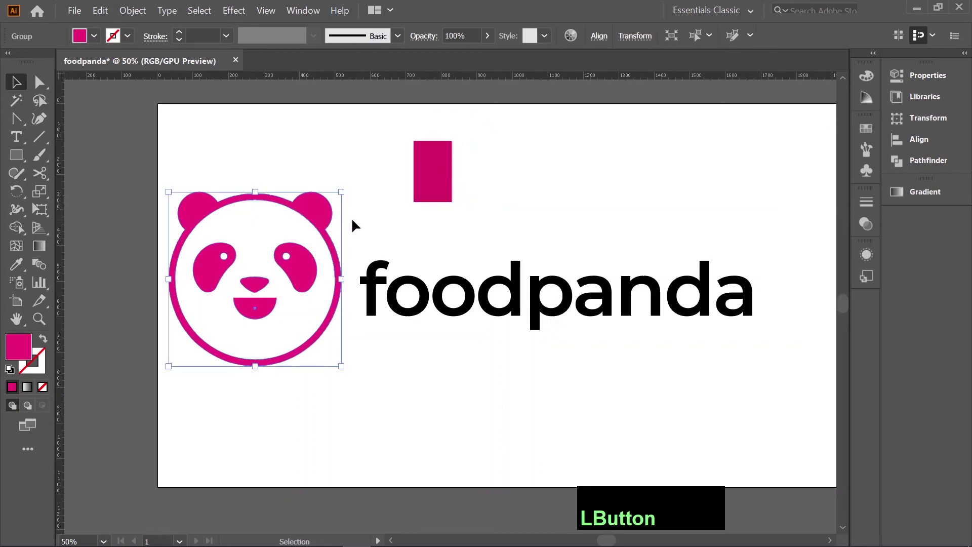